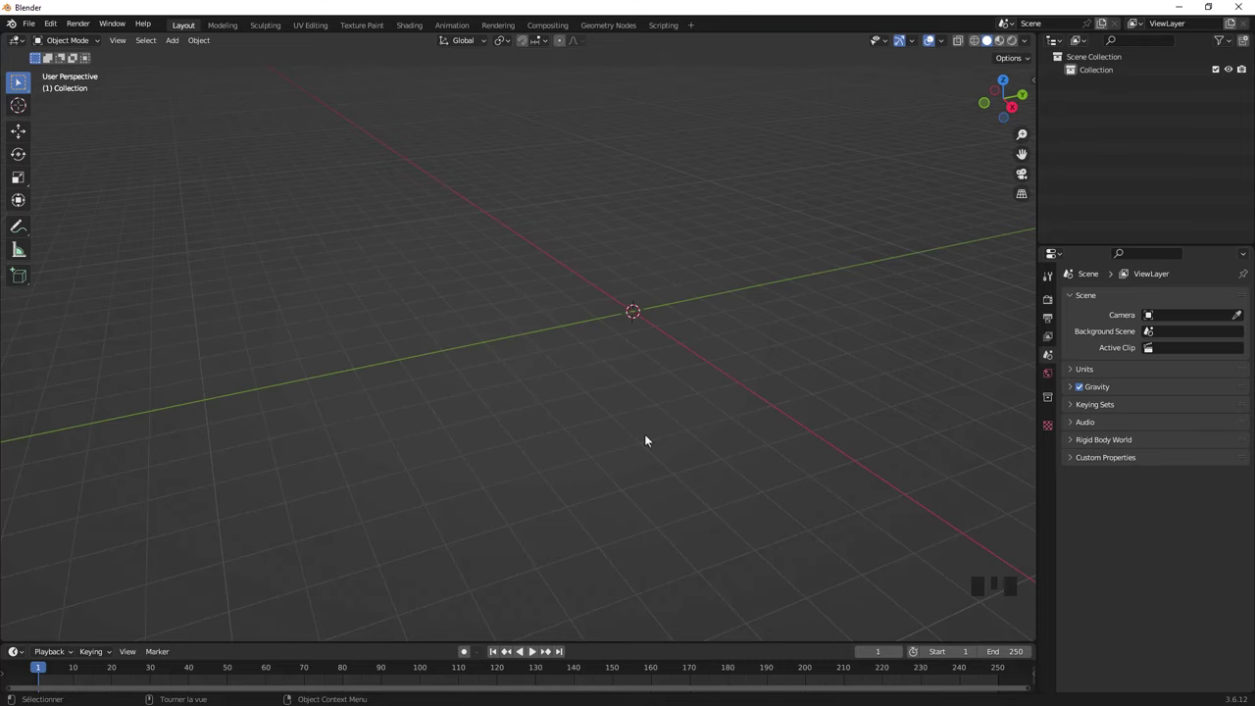
- Reach the Add-ons page of Preferences from the Edit menu and filter for the SketchUp importer
left_click_drag(661, 379, 560, 386)
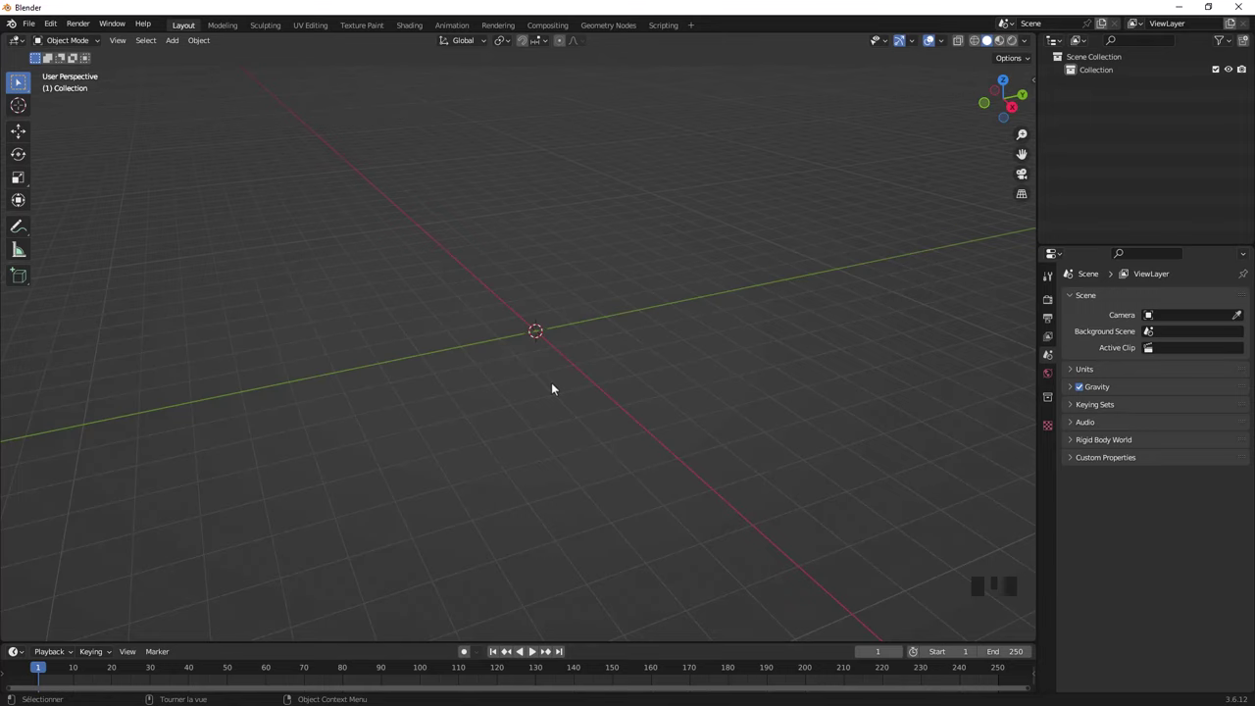
scroll("down", 3)
scroll("up", 3)
left_click_drag(57, 24, 367, 117)
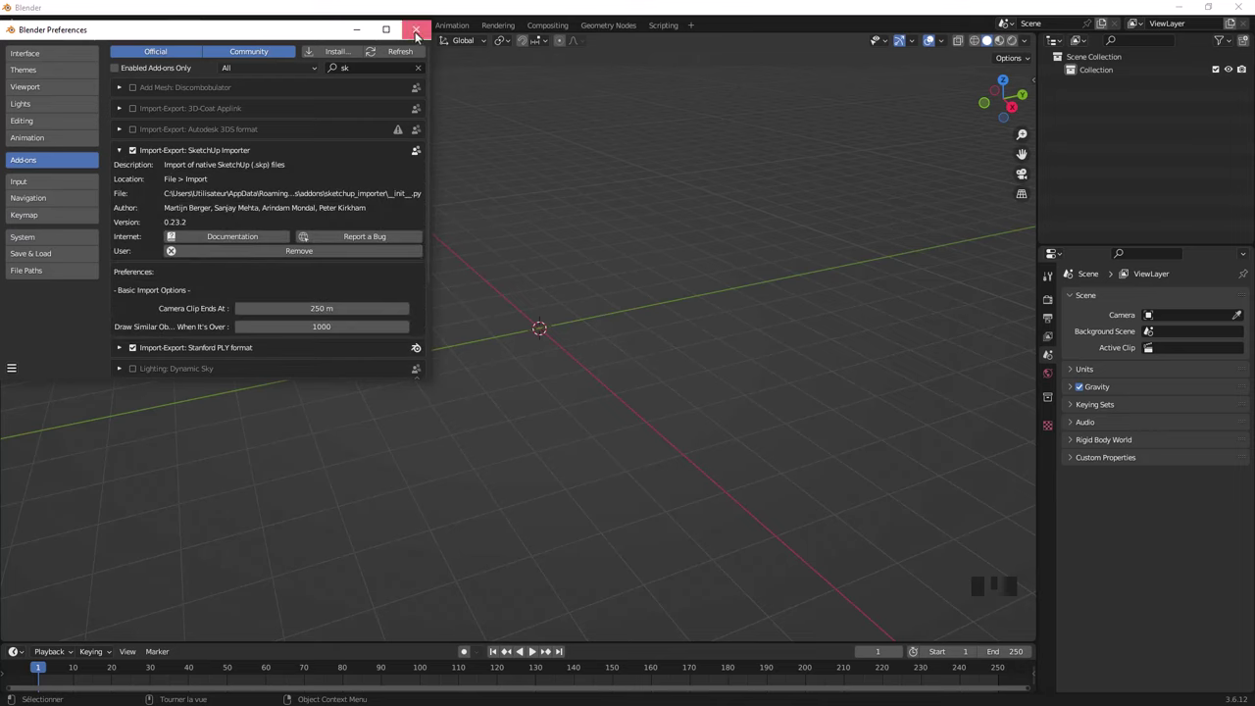
- Enable the SketchUp Importer add-on and launch a SketchUp (.skp) import from the File menu
left_click_drag(35, 26, 215, 397)
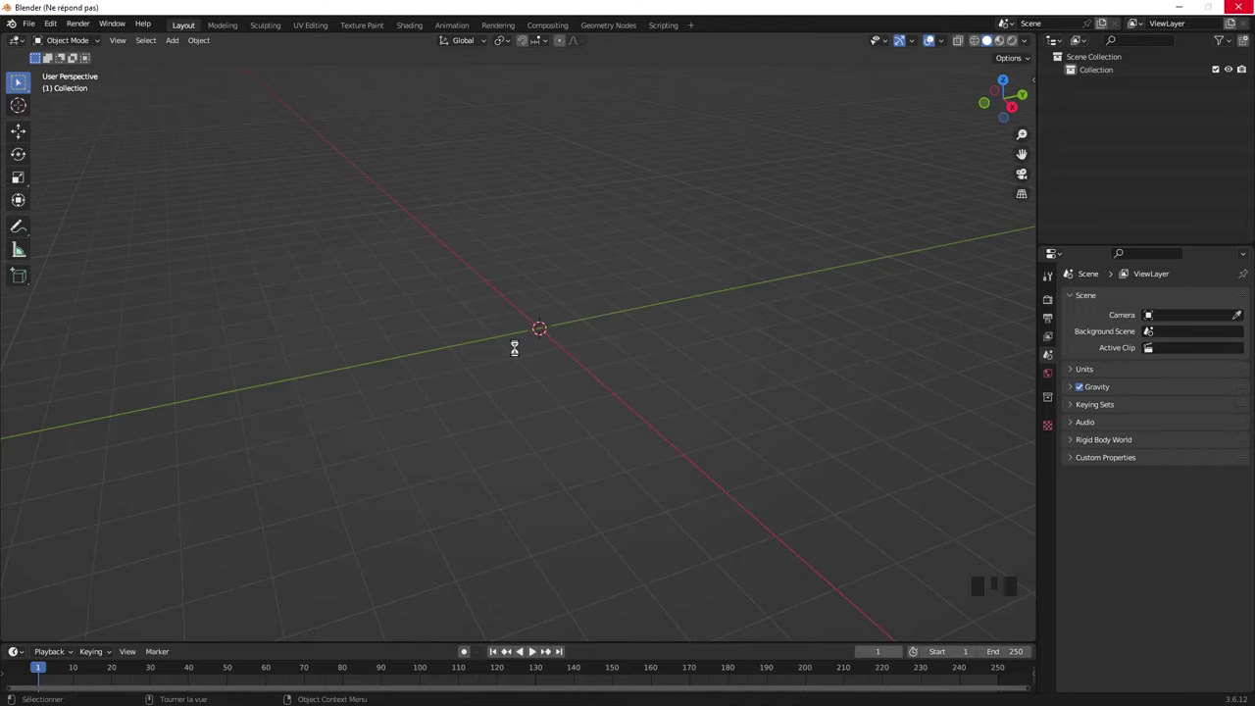
- Select the imported bottle and frame it in the viewport by zooming and orbiting
middle_click(289, 365)
scroll("up", 3)
middle_click(737, 290)
scroll("up", 3)
left_click(420, 309)
scroll("down", 3)
middle_click(443, 280)
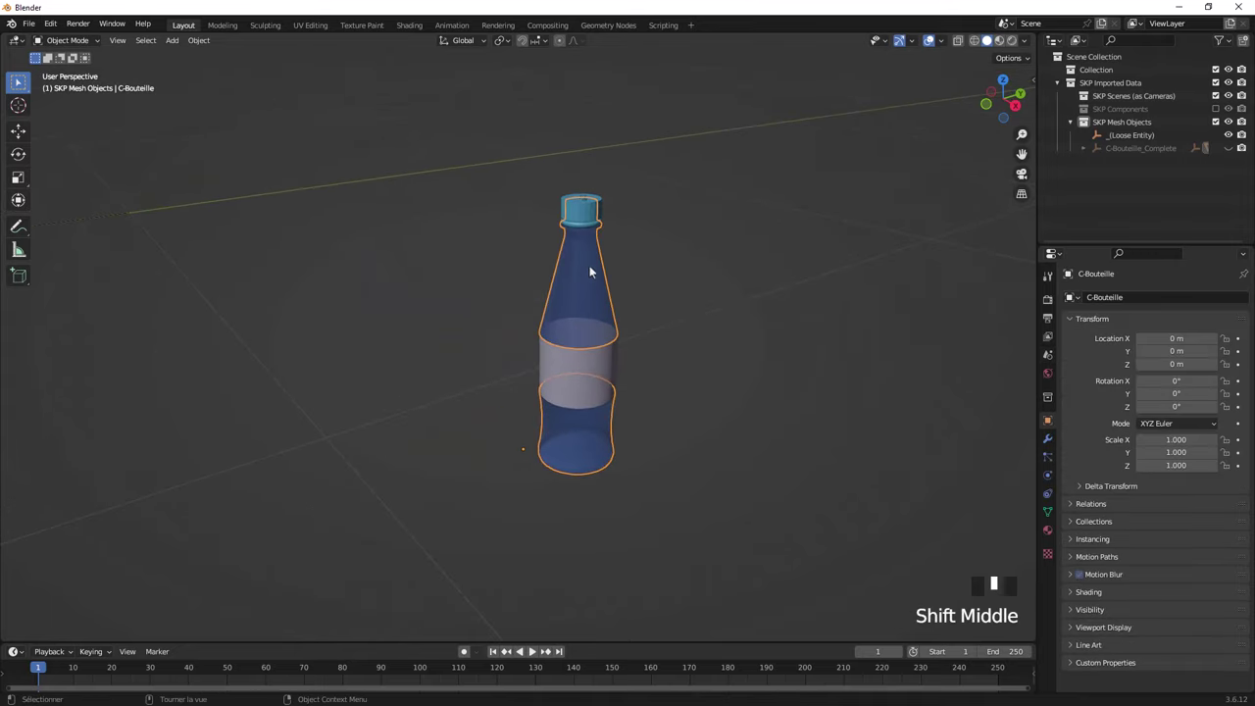
scroll("down", 3)
scroll("up", 3)
left_click_drag(500, 338, 613, 345)
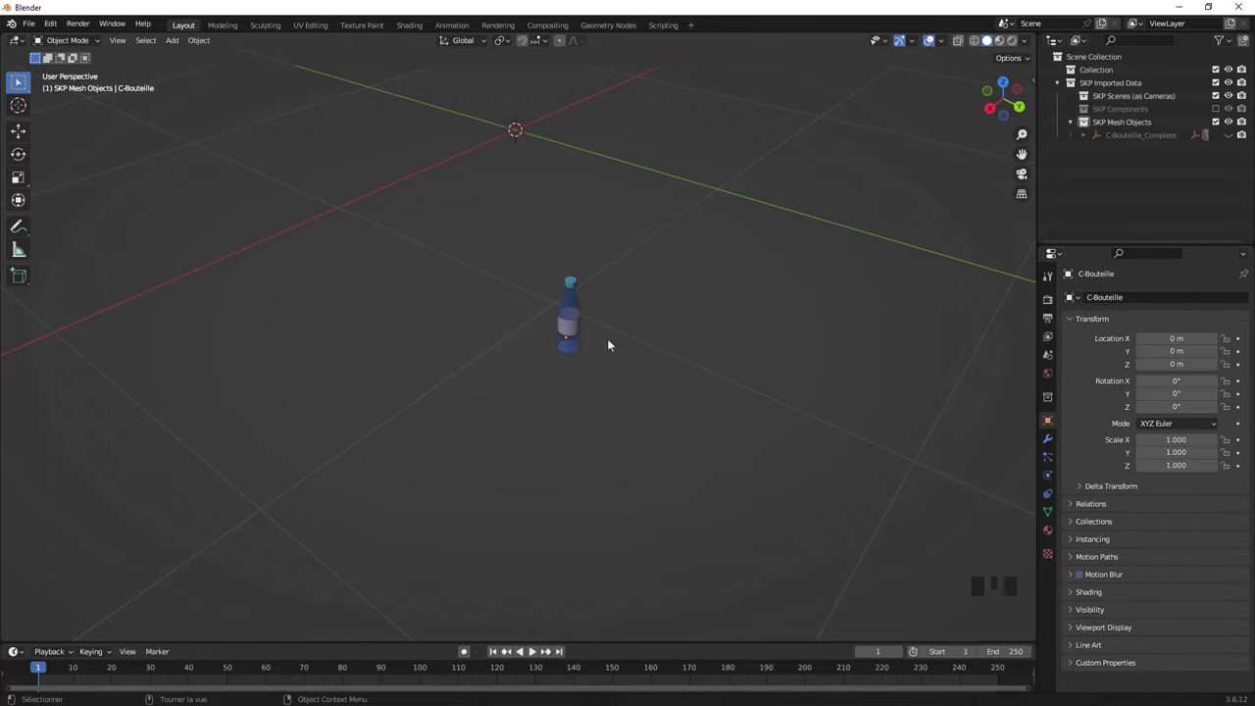
- Switch to Material Preview shading and inspect the textured bottle from several angles
left_click(1005, 47)
left_click_drag(562, 307, 583, 311)
scroll("up", 3)
left_click_drag(684, 293, 527, 325)
scroll("down", 3)
left_click_drag(587, 313, 551, 345)
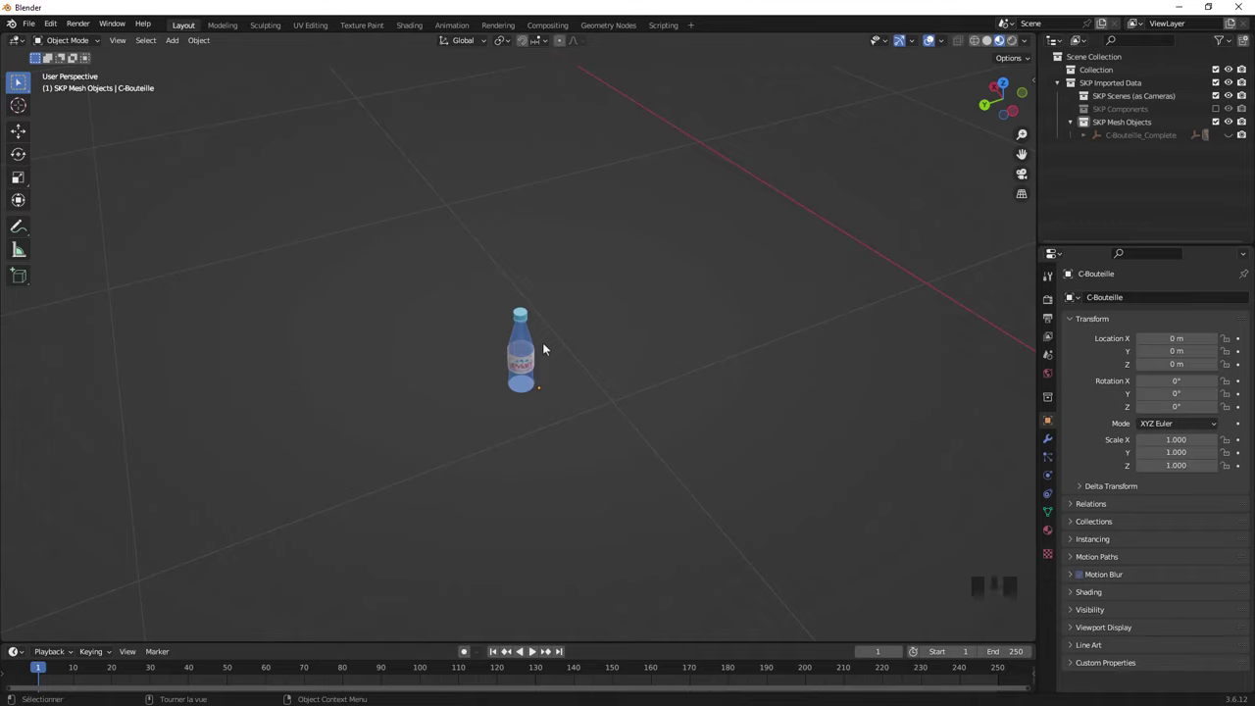
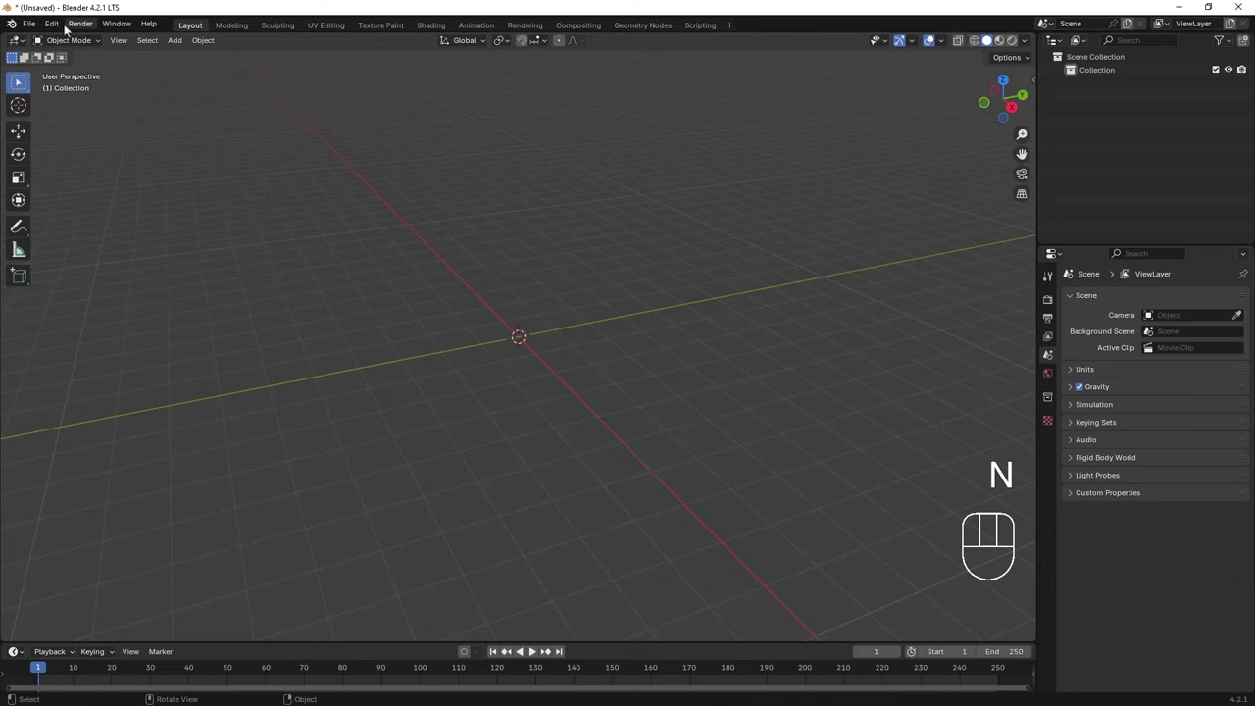
- Import the kitchen SketchUp (.skp) file into the empty scene via File > Import
left_click_drag(61, 26, 94, 195)
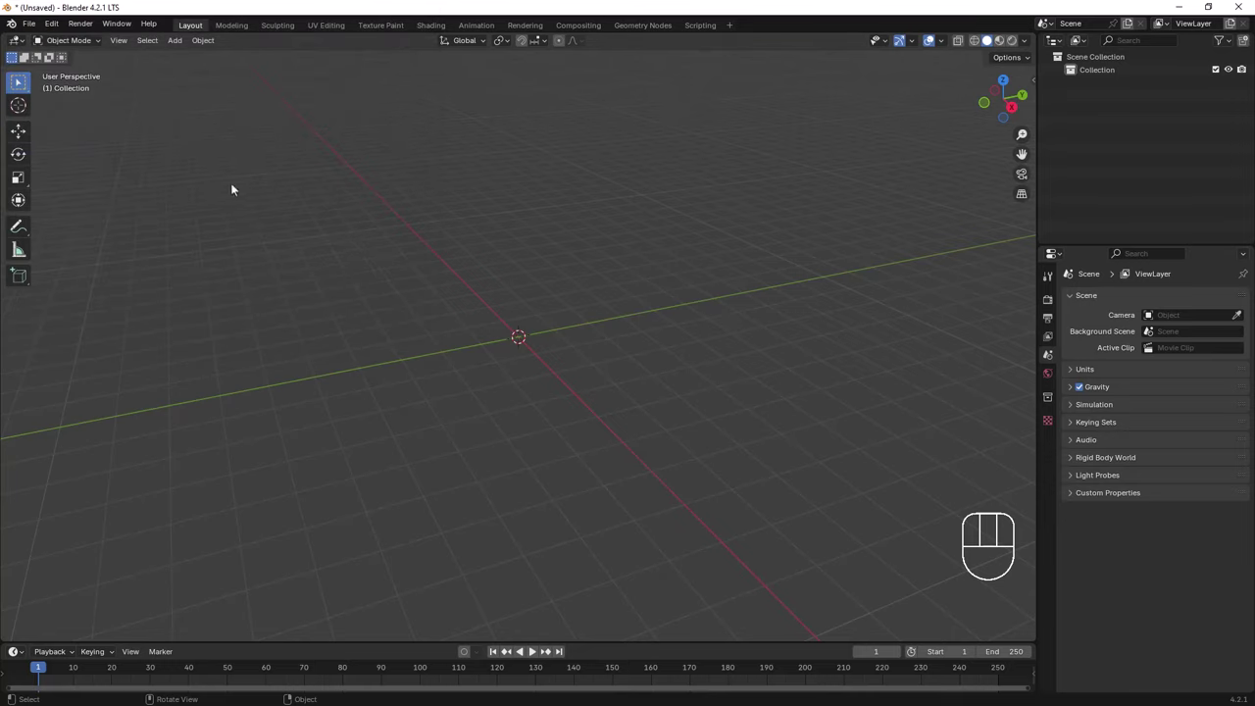
left_click_drag(37, 27, 228, 353)
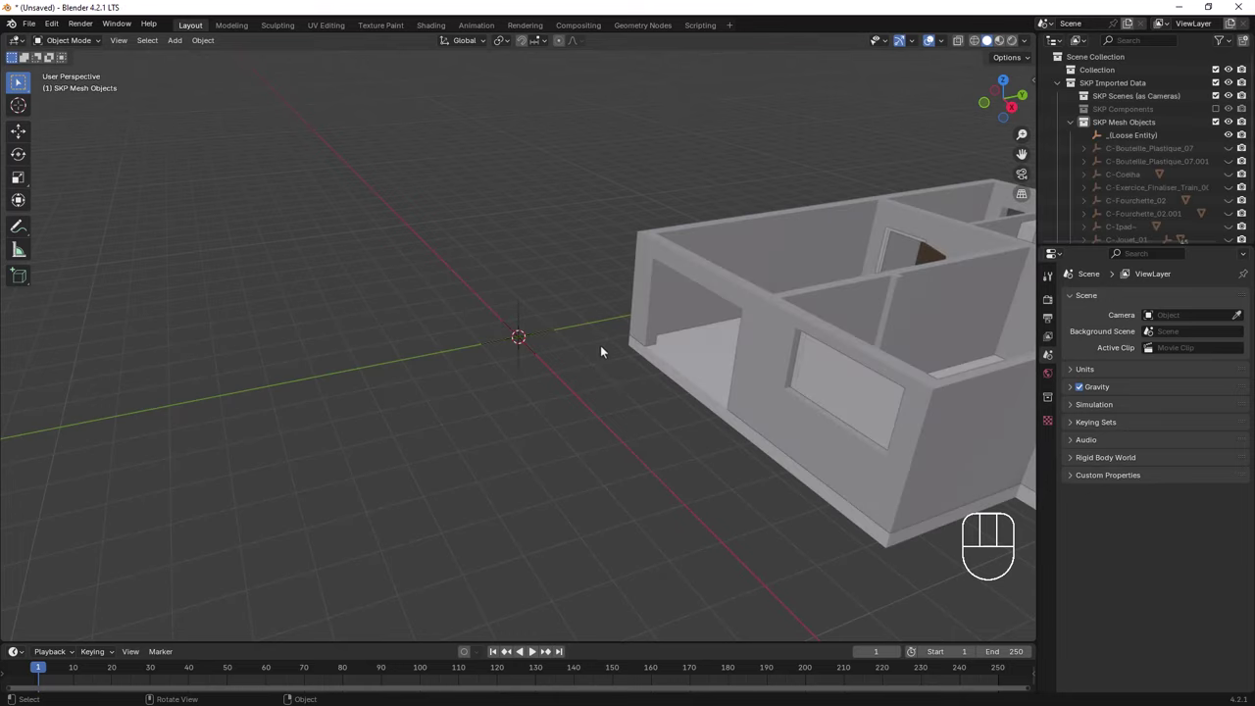
- Zoom and pan inside the house until the kitchen counters, cabinets and fridge fill the view
middle_click(765, 393)
middle_click(549, 340)
middle_click(420, 336)
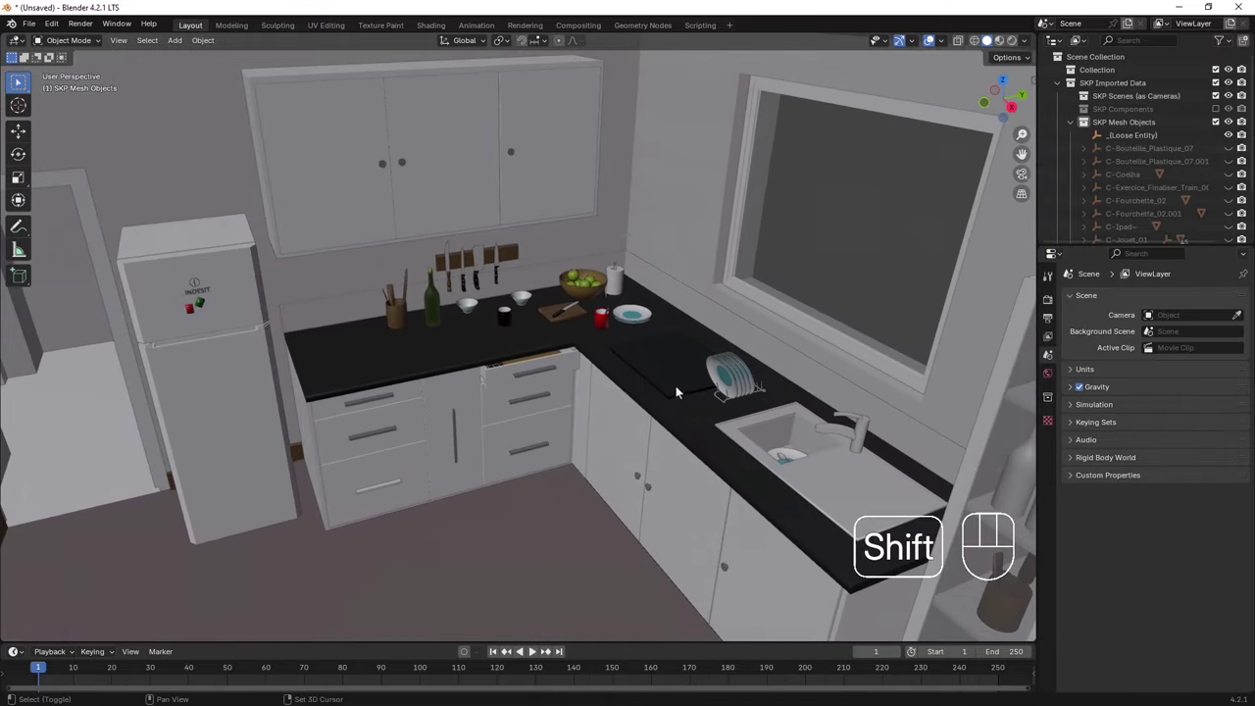
left_click_drag(602, 370, 609, 378)
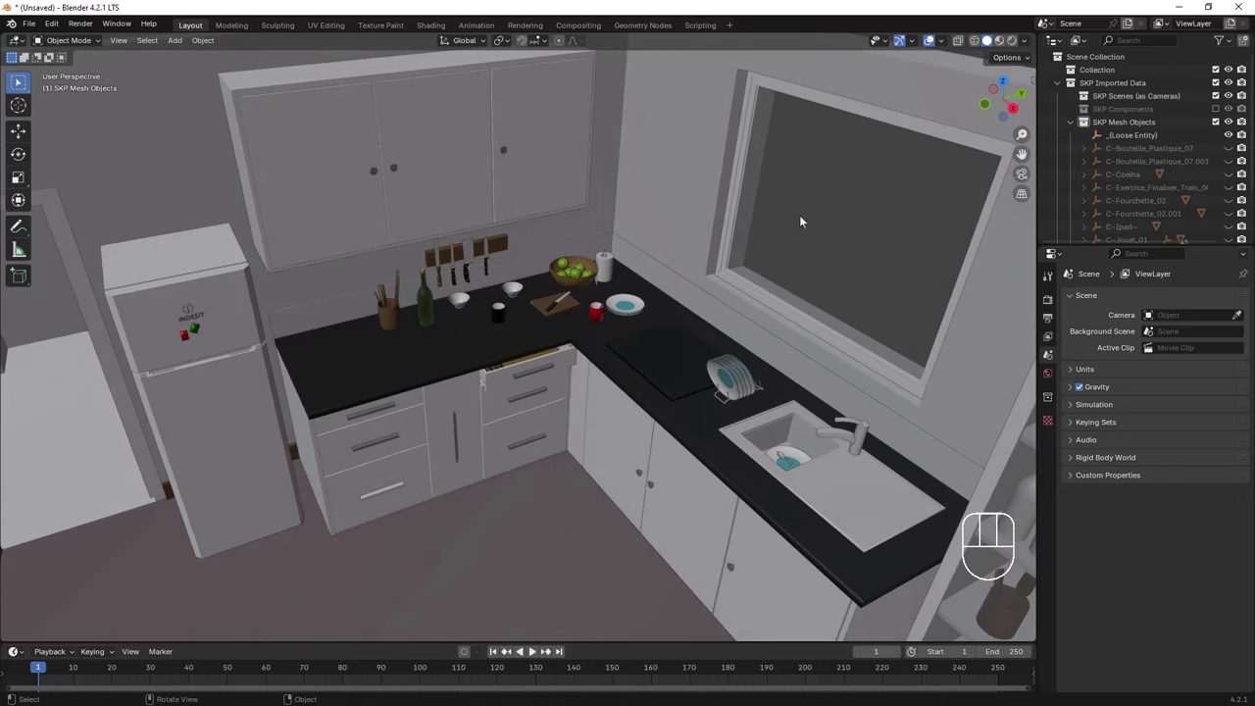
- Cycle the viewport through Wireframe, Solid and Material Preview shading to show the marble floor and textures
left_click(976, 39)
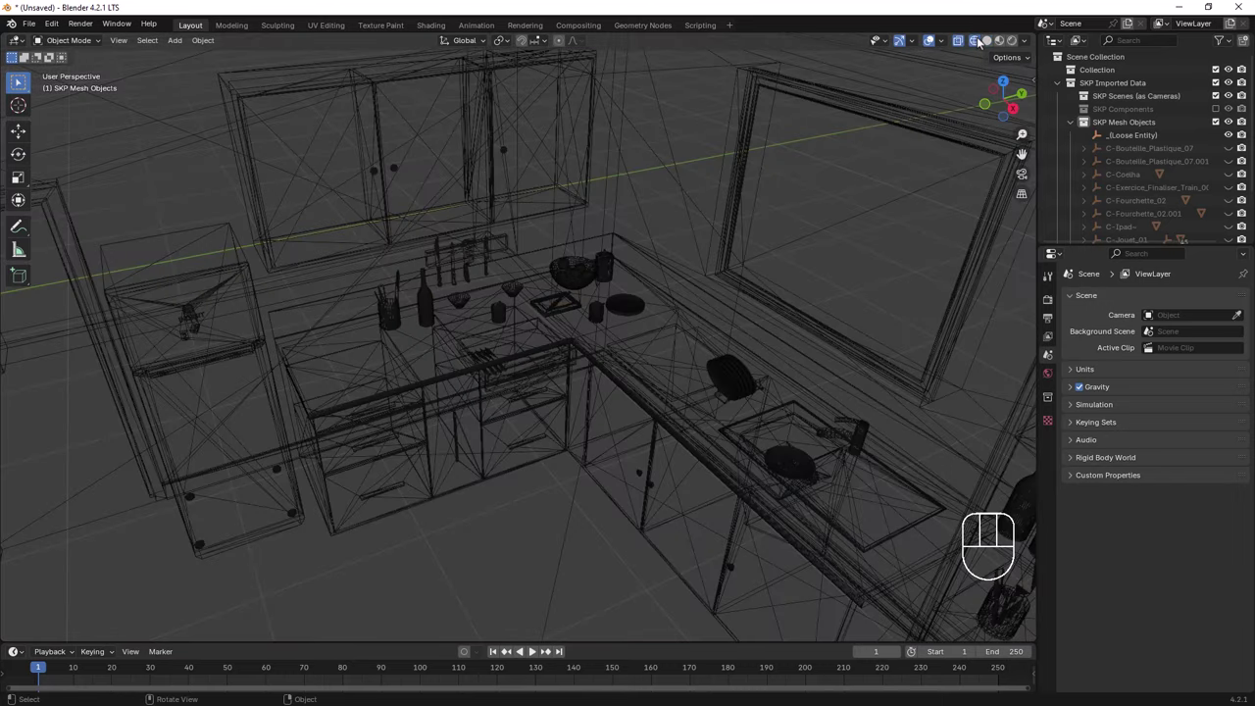
left_click(989, 46)
middle_click(732, 368)
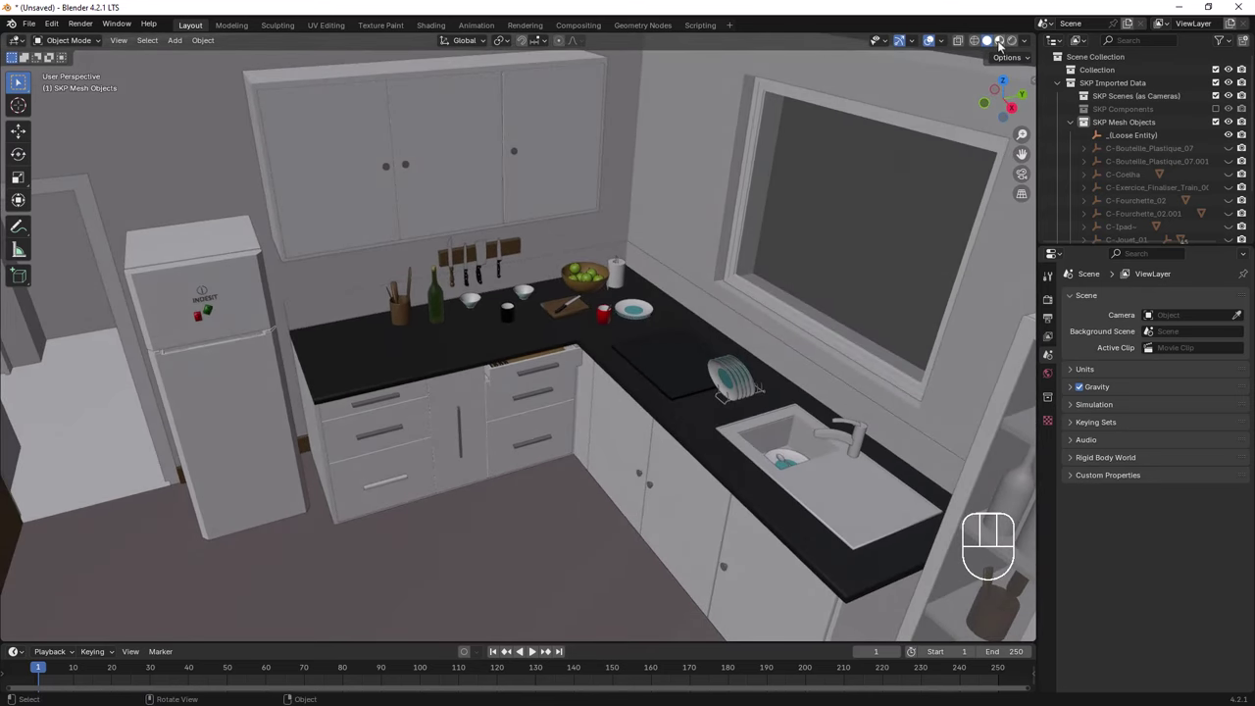
left_click(997, 53)
left_click_drag(708, 306, 699, 314)
- Light the world with the river_walk_1_1k.hdr environment texture and set Cycles Render Device to GPU Compute
middle_click(639, 372)
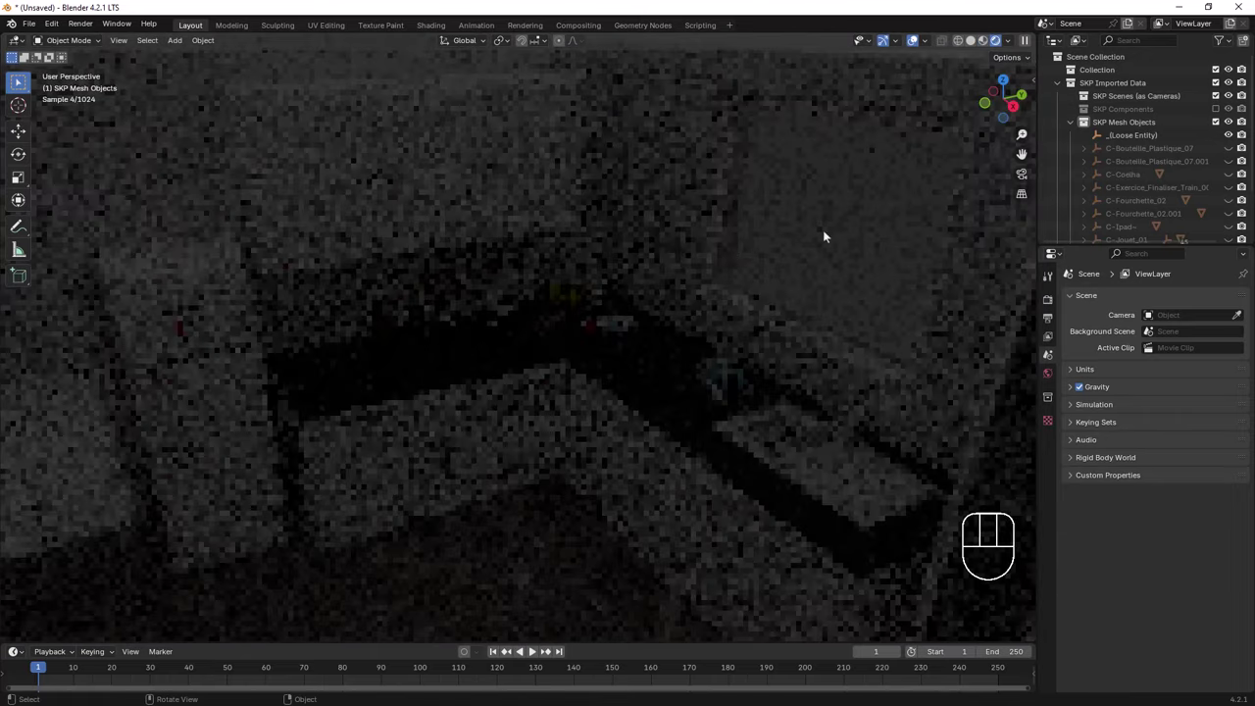
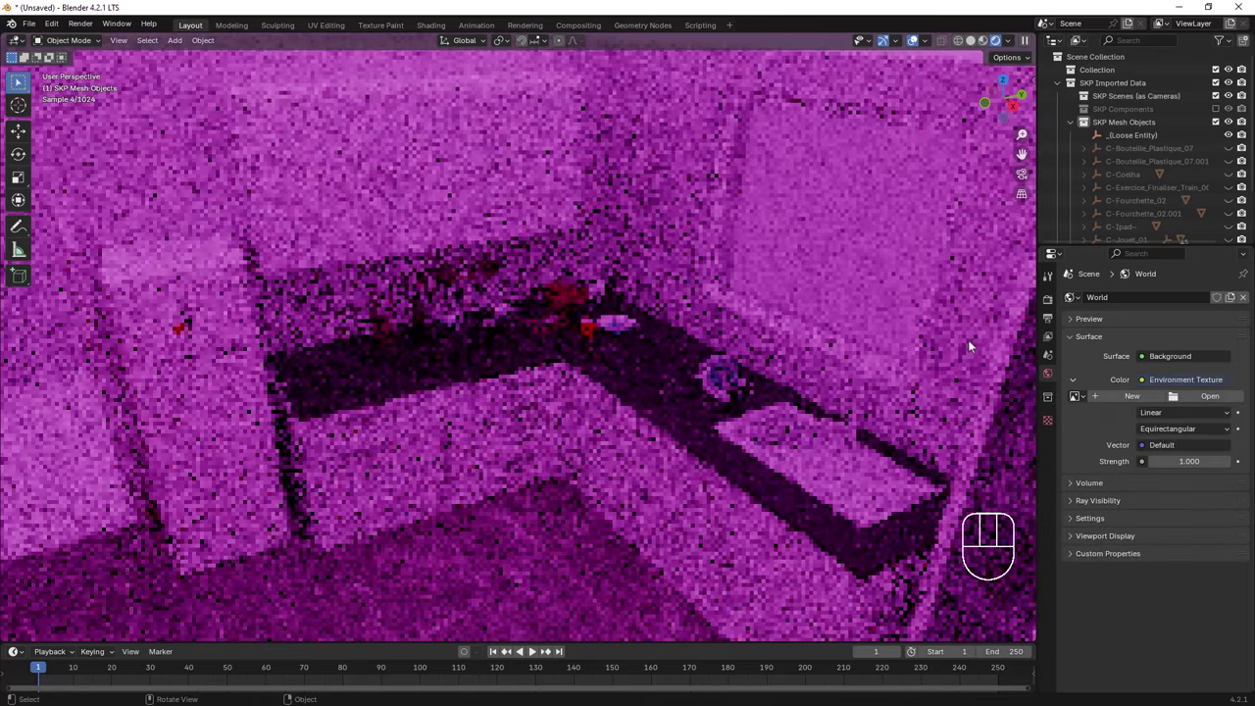
left_click(1205, 401)
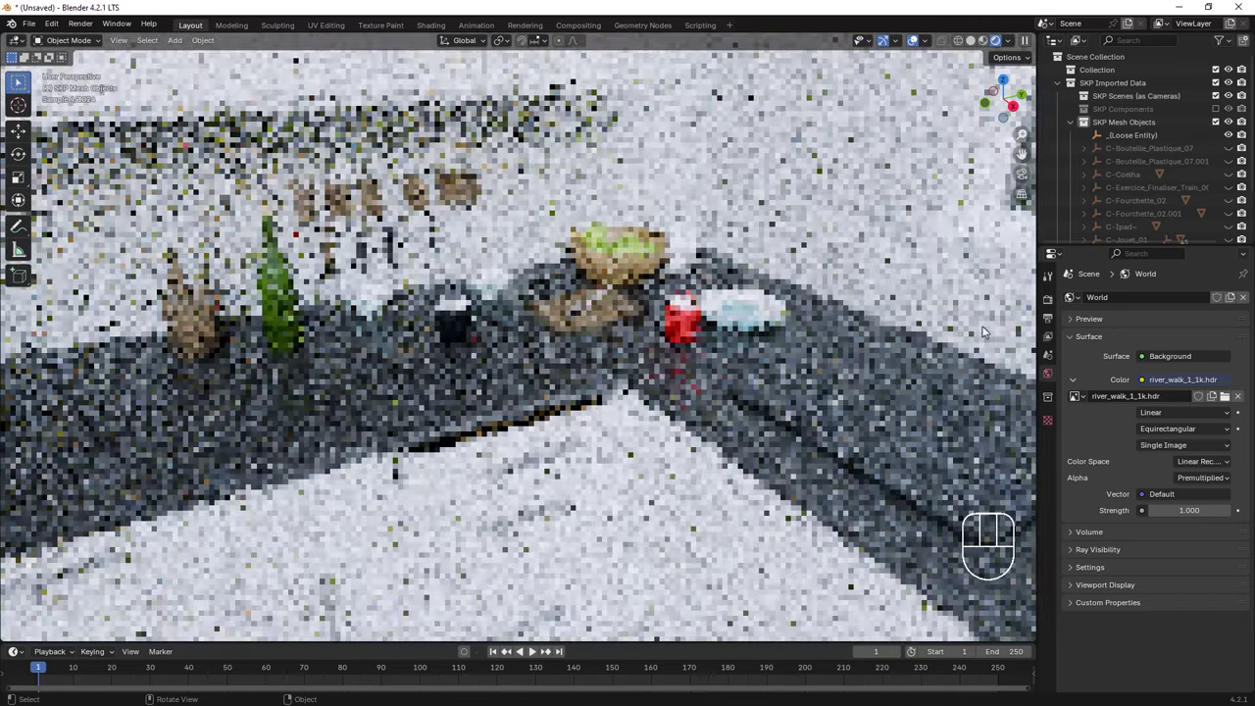
left_click(1053, 307)
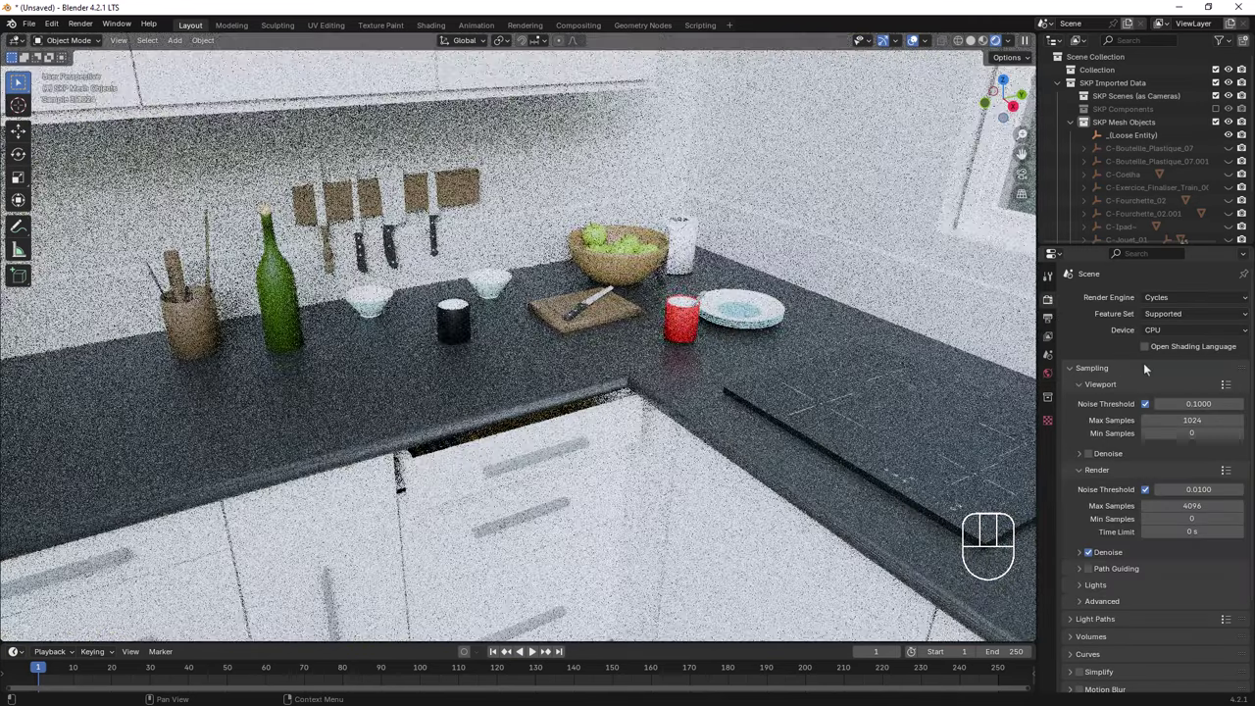
left_click(1168, 335)
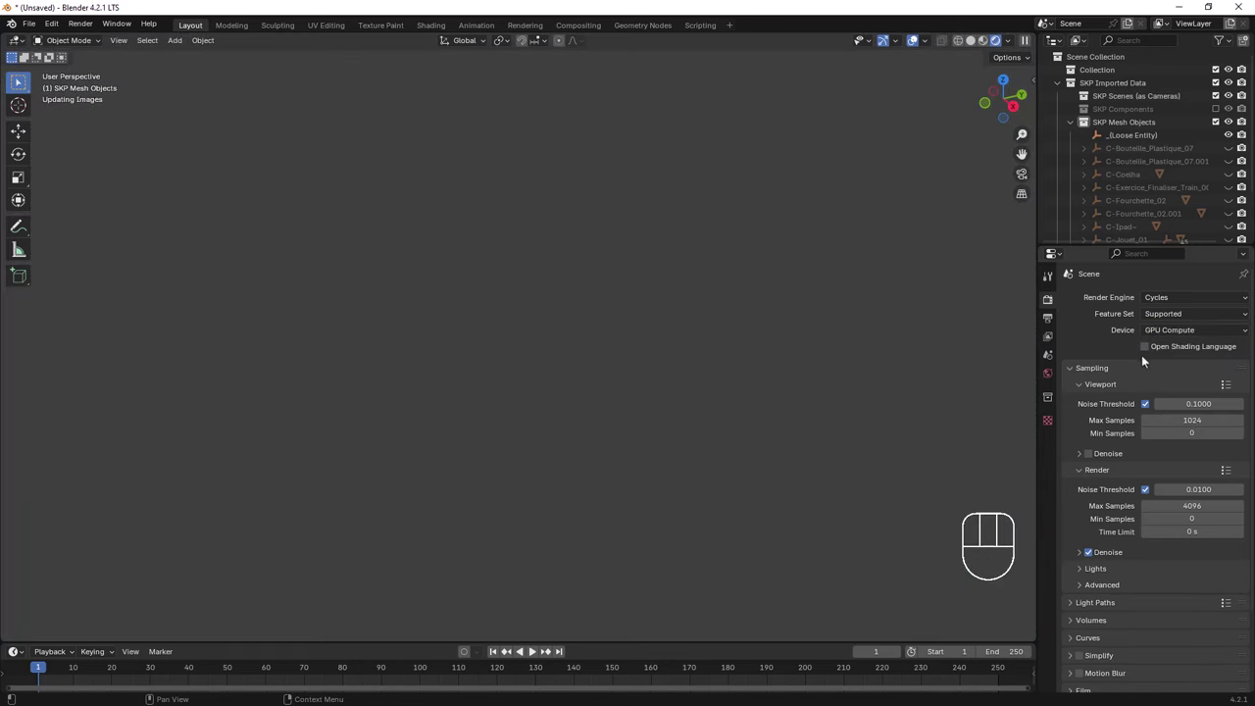